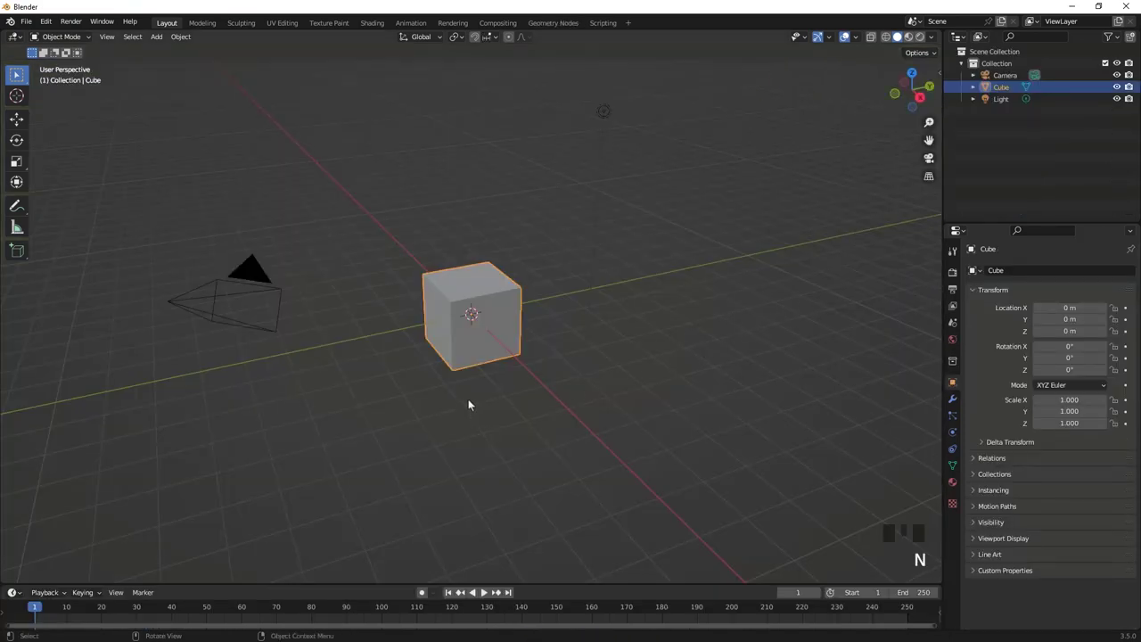
# Delete the default cube, camera and light from the new scene.
pyautogui.press('a')
pyautogui.press('a')
pyautogui.press('Delete')
# Paste the copied slatted chair model into the emptied scene.
pyautogui.press('ctrl+v')
pyautogui.moveTo(486, 388); pyautogui.dragTo(465, 320)
pyautogui.scroll(3)
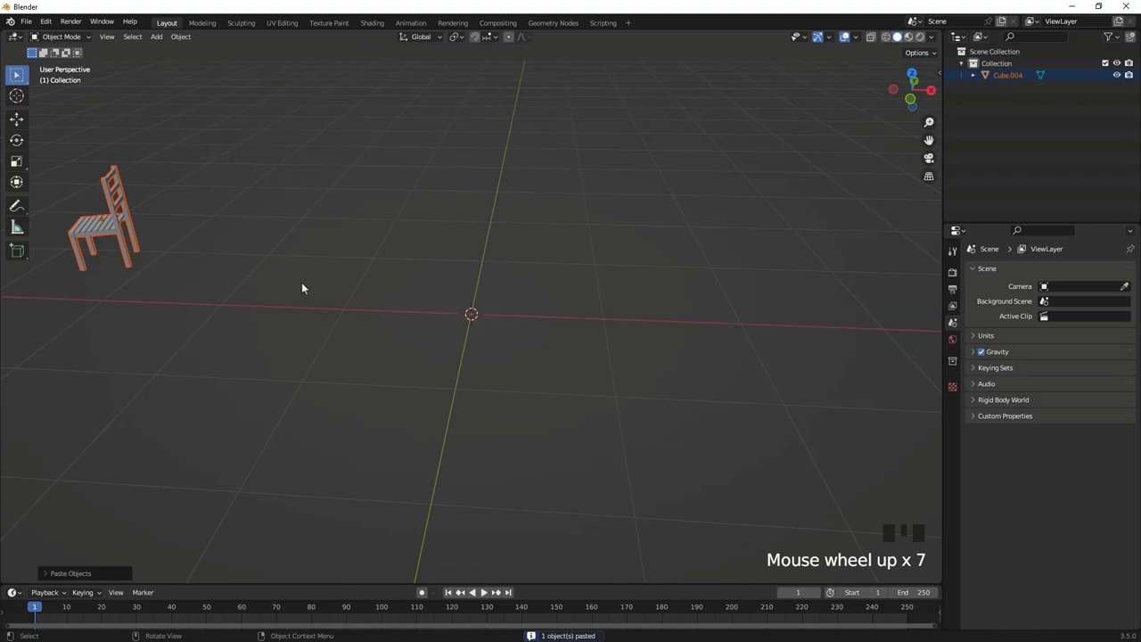
# Move the chair along Y onto the world origin, working from the top view.
pyautogui.press('m')
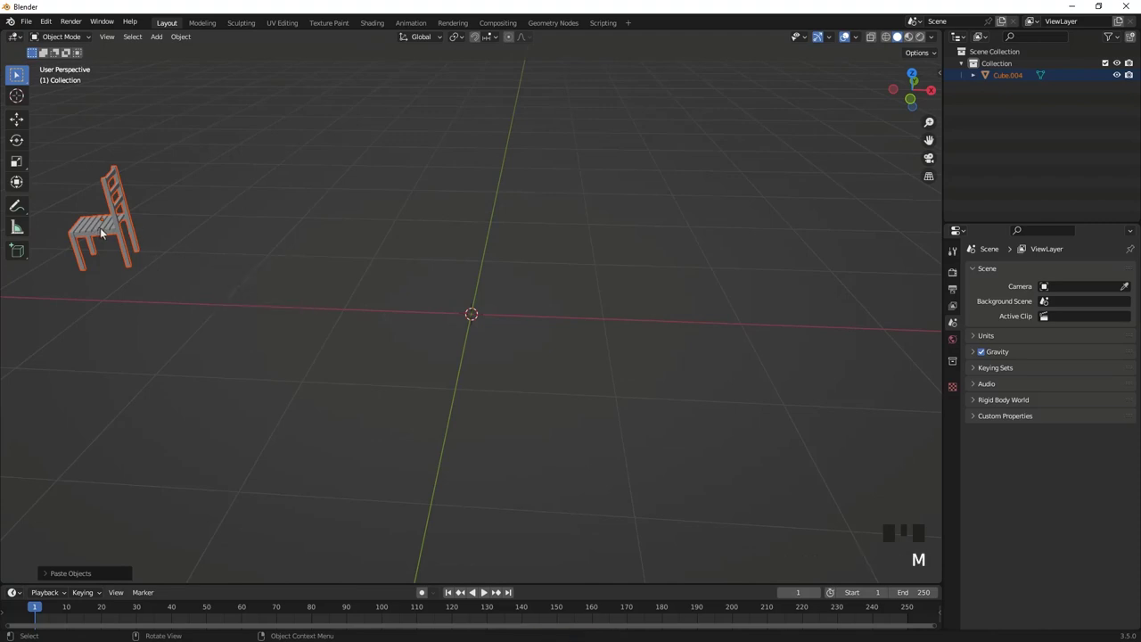
pyautogui.press('g')
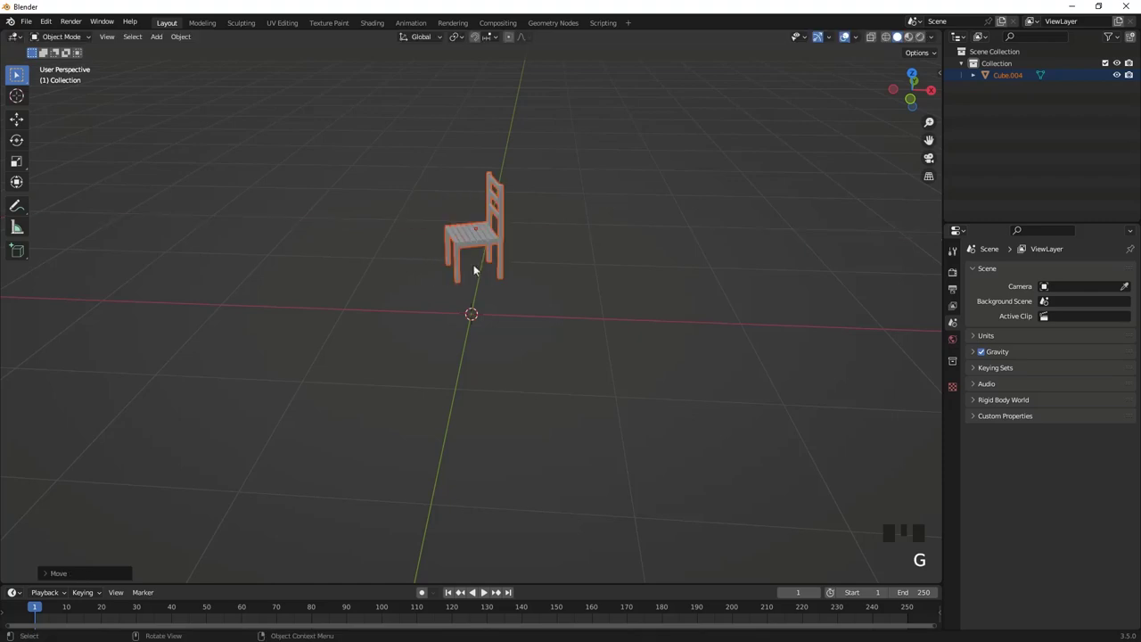
pyautogui.press('KP_7')
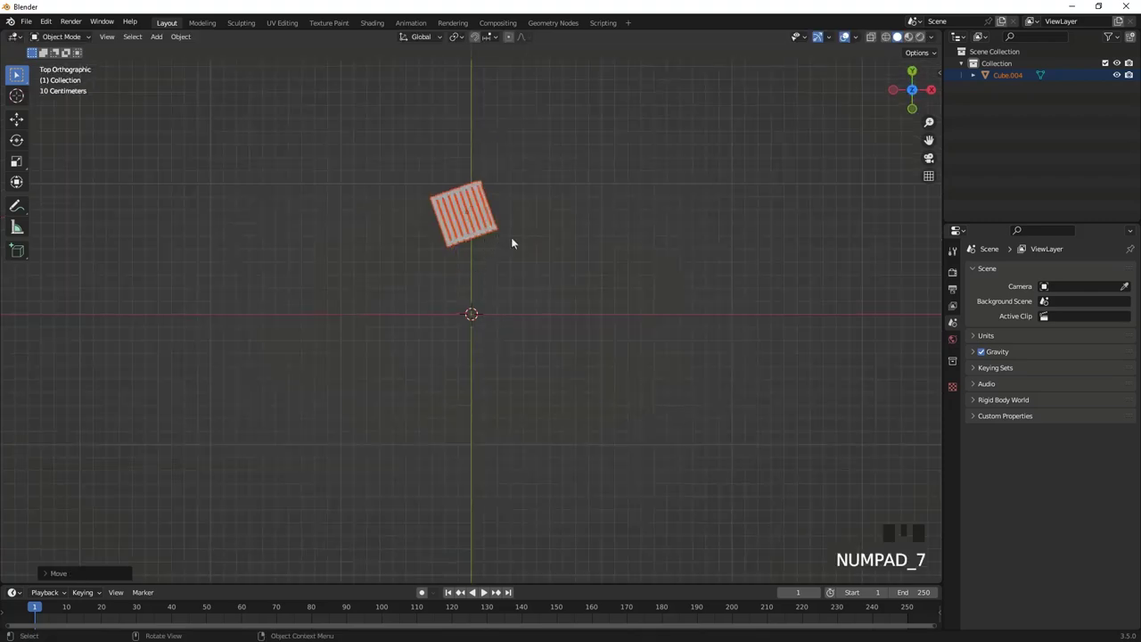
pyautogui.press('g')
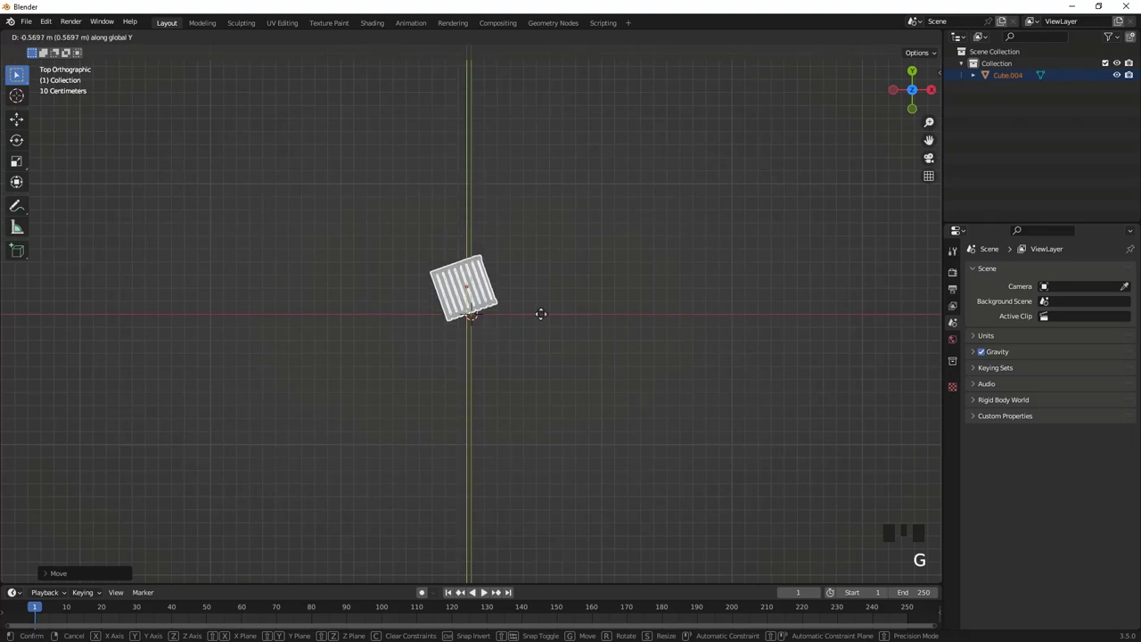
# Orbit back to a perspective view around the repositioned chair.
pyautogui.moveTo(439, 393); pyautogui.dragTo(545, 297)
pyautogui.scroll(3)
pyautogui.moveTo(546, 313); pyautogui.dragTo(475, 371)
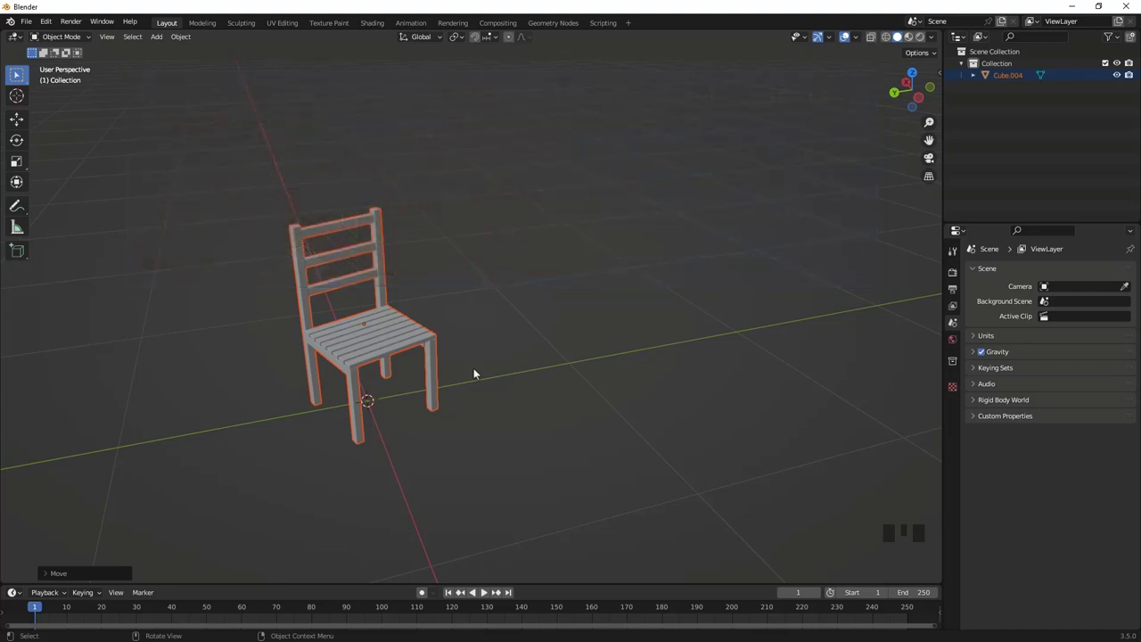
pyautogui.moveTo(425, 387); pyautogui.dragTo(412, 298)
pyautogui.scroll(3)
pyautogui.click(602, 285)
pyautogui.moveTo(642, 277); pyautogui.dragTo(478, 298)
pyautogui.scroll(3)
pyautogui.moveTo(490, 302); pyautogui.dragTo(516, 333)
pyautogui.scroll(-3)
pyautogui.moveTo(513, 333); pyautogui.dragTo(434, 323)
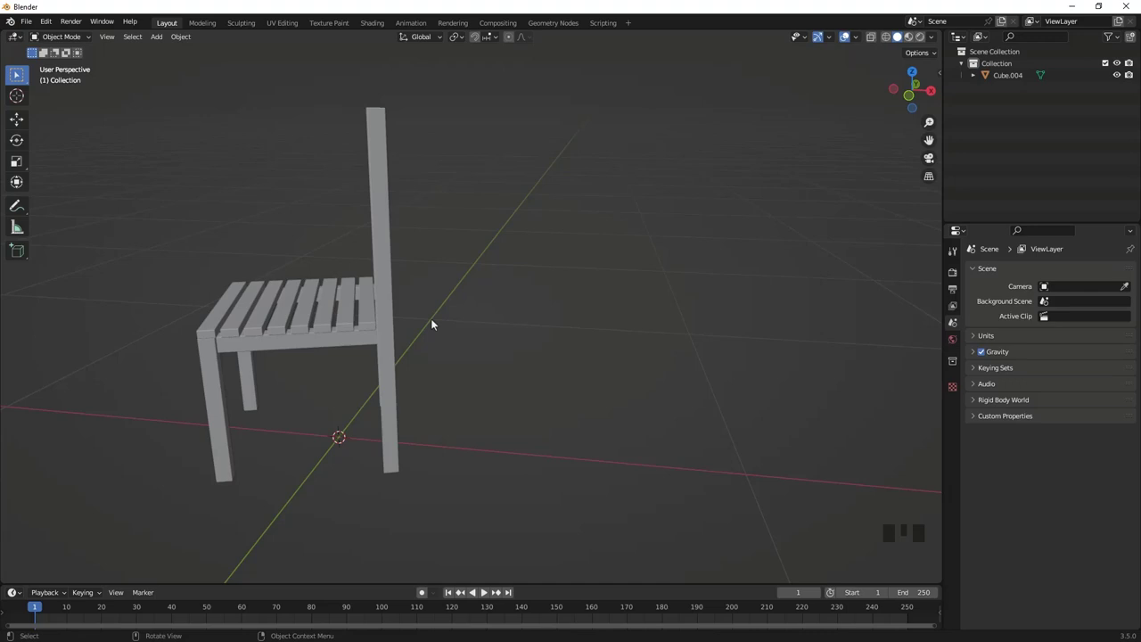
pyautogui.moveTo(395, 336); pyautogui.dragTo(397, 349)
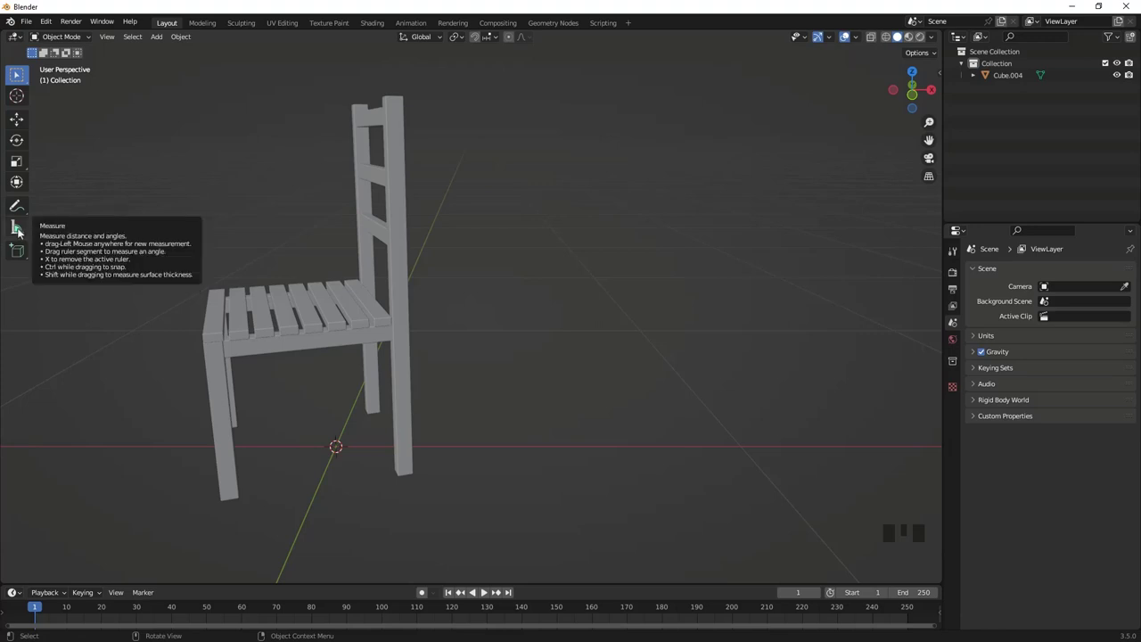
# Face the seat's side and start a Measure ruler along the seat edge (0.338454 m).
pyautogui.moveTo(21, 232); pyautogui.dragTo(325, 338)
pyautogui.moveTo(324, 337); pyautogui.dragTo(423, 311)
pyautogui.scroll(3)
pyautogui.scroll(-3)
pyautogui.scroll(-3)
pyautogui.moveTo(347, 324); pyautogui.dragTo(257, 309)
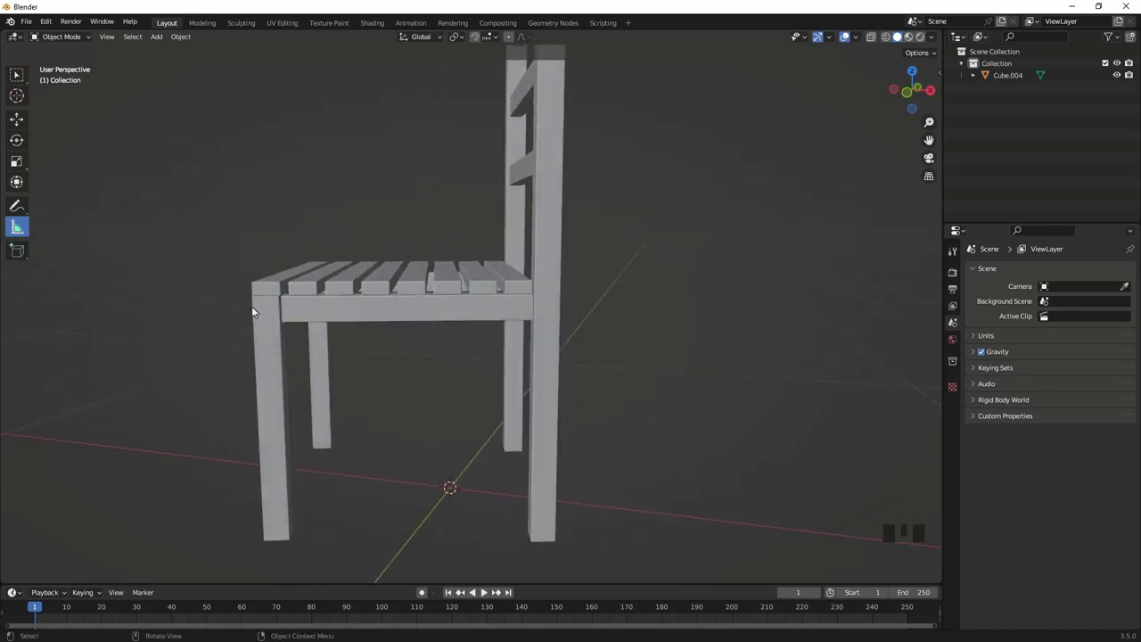
pyautogui.click(258, 299)
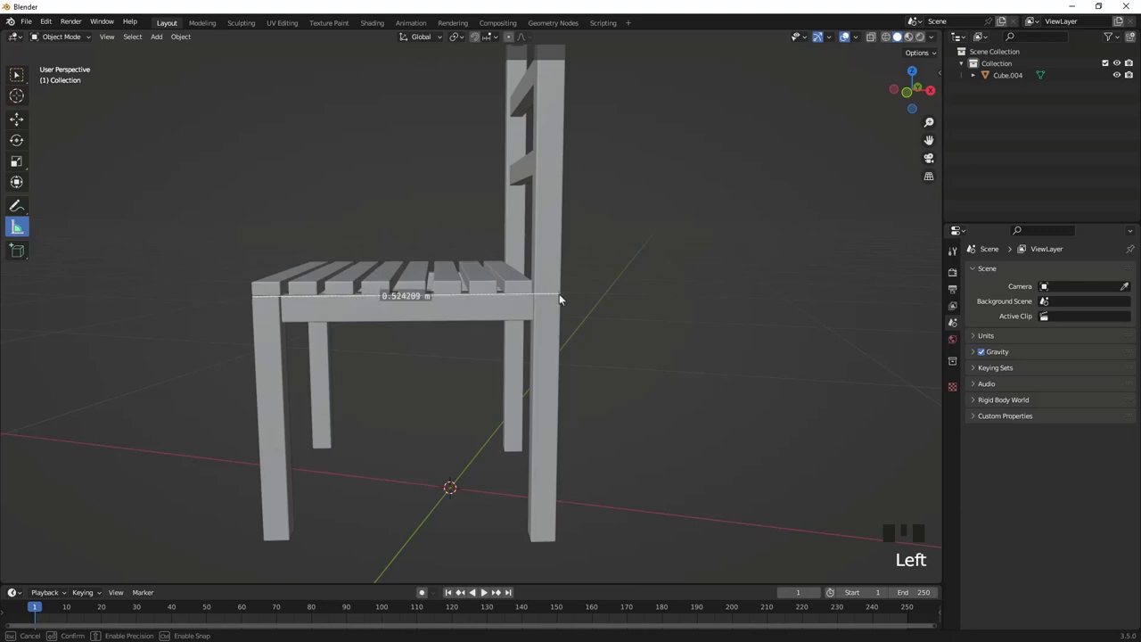
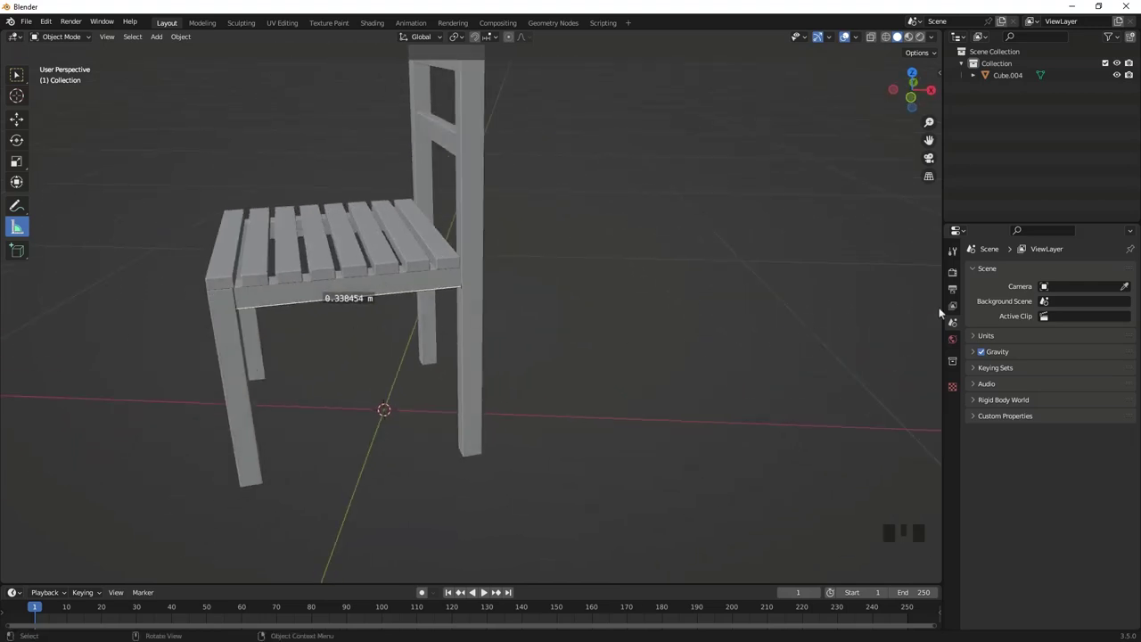
# Set the scene's Length unit to Centimeters so the ruler reads 33.8454 cm.
pyautogui.click(954, 329)
pyautogui.moveTo(976, 338); pyautogui.dragTo(999, 381)
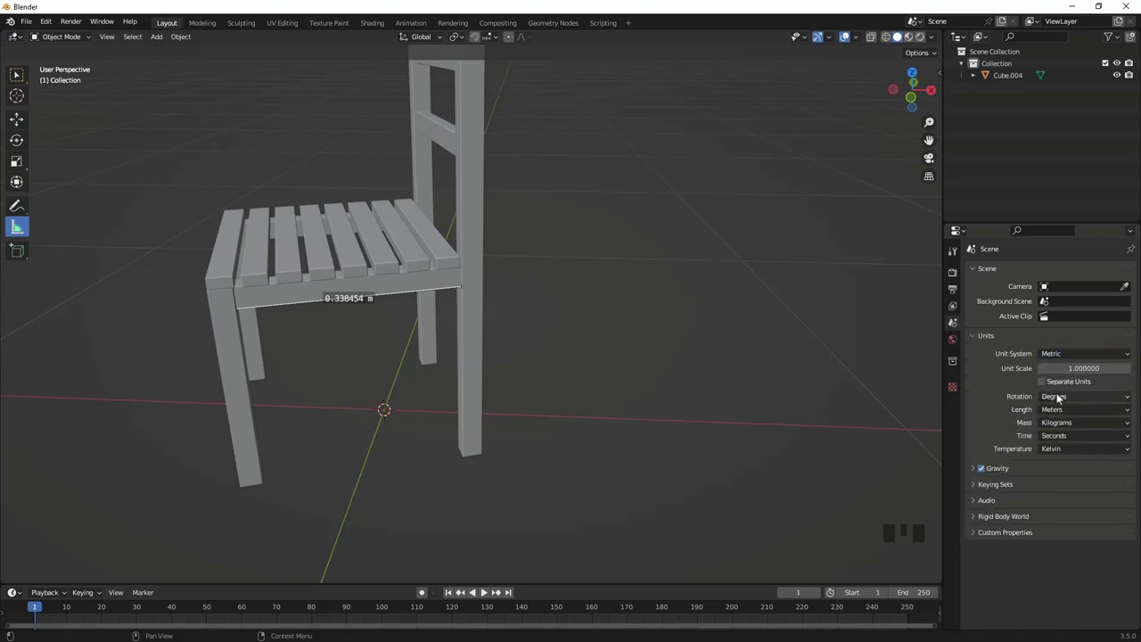
pyautogui.moveTo(1058, 412); pyautogui.dragTo(359, 344)
pyautogui.moveTo(359, 344); pyautogui.dragTo(397, 366)
# Orbit and zoom to a close view of the chair legs.
pyautogui.scroll(-3)
pyautogui.moveTo(411, 359); pyautogui.dragTo(400, 432)
pyautogui.scroll(3)
pyautogui.moveTo(408, 406); pyautogui.dragTo(25, 229)
pyautogui.moveTo(23, 229); pyautogui.dragTo(287, 454)
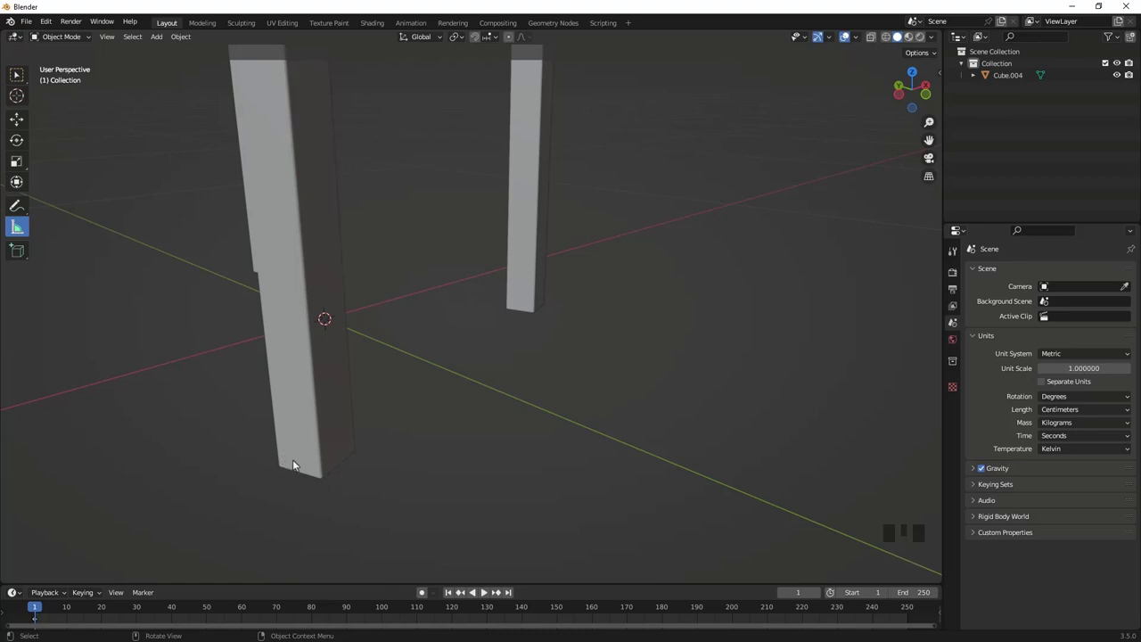
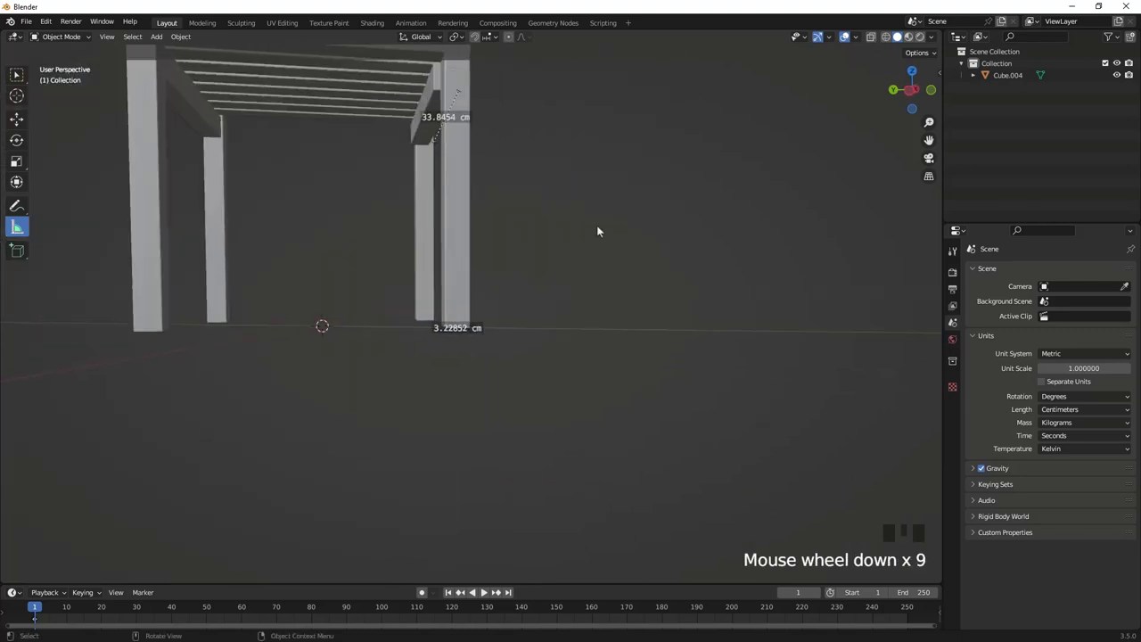
# View the seat from above and start a ruler along the seat's front edge.
pyautogui.moveTo(547, 272); pyautogui.dragTo(326, 271)
pyautogui.scroll(3)
pyautogui.moveTo(278, 247); pyautogui.dragTo(286, 309)
pyautogui.scroll(3)
pyautogui.click(120, 323)
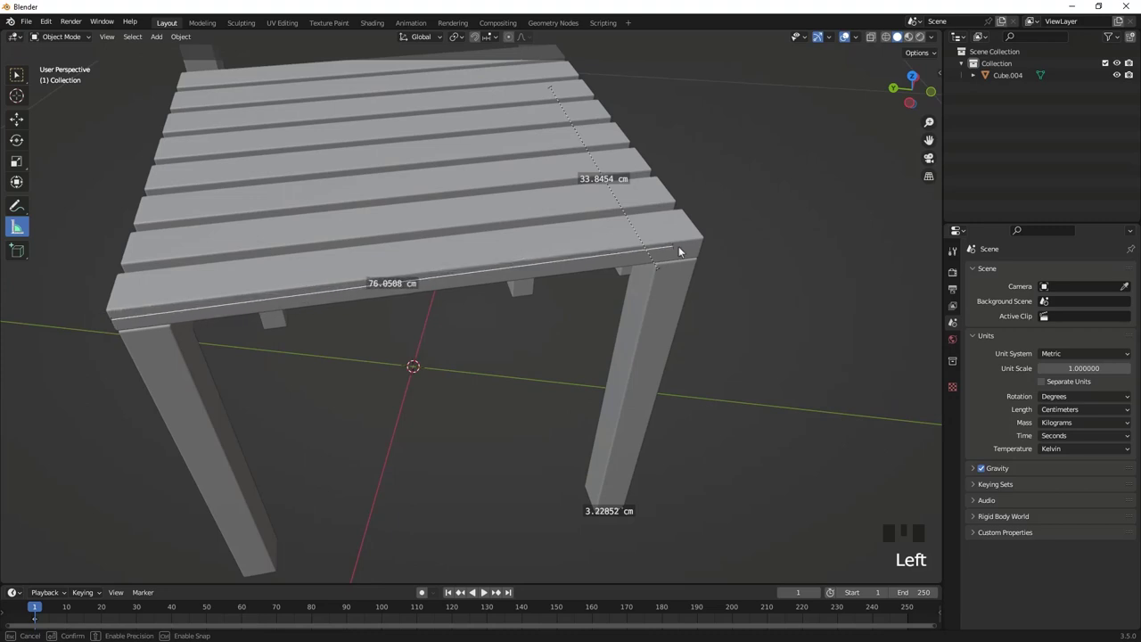
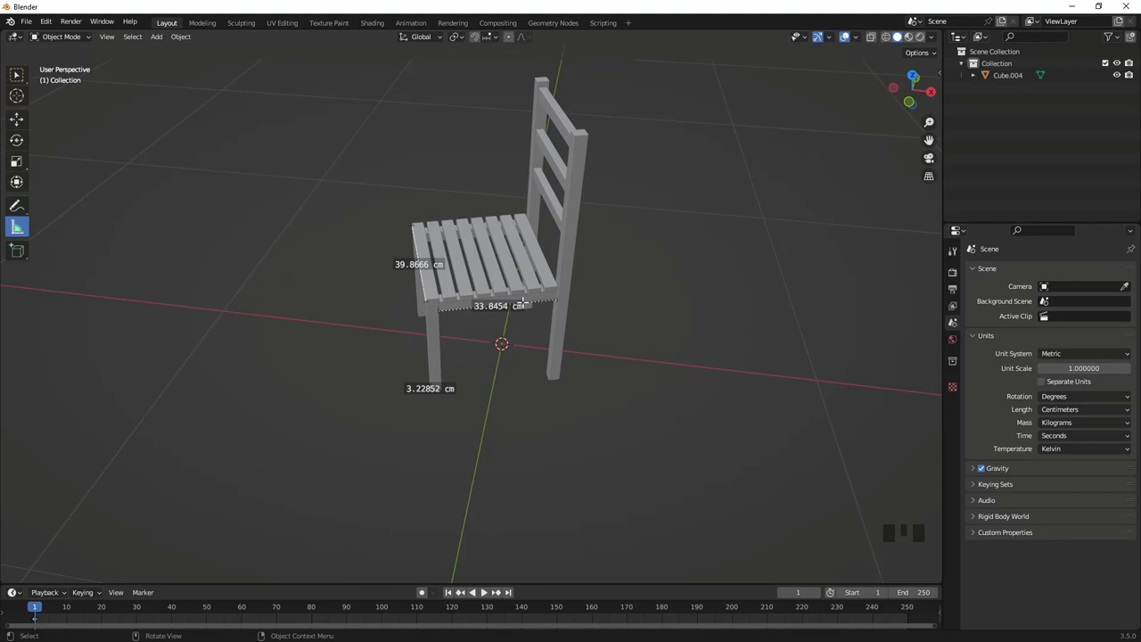
# Measure across a backrest slat with a ruler reading 32.9955 cm.
pyautogui.moveTo(524, 351); pyautogui.dragTo(534, 238)
pyautogui.scroll(3)
pyautogui.moveTo(551, 272); pyautogui.dragTo(368, 330)
pyautogui.scroll(3)
pyautogui.moveTo(417, 267); pyautogui.dragTo(26, 232)
pyautogui.moveTo(26, 231); pyautogui.dragTo(585, 241)
pyautogui.moveTo(585, 240); pyautogui.dragTo(585, 230)
pyautogui.scroll(-3)
# Delete the stray ruler in empty space and switch back to the Select tool.
pyautogui.moveTo(615, 297); pyautogui.dragTo(599, 290)
pyautogui.press('Delete')
pyautogui.click(494, 304)
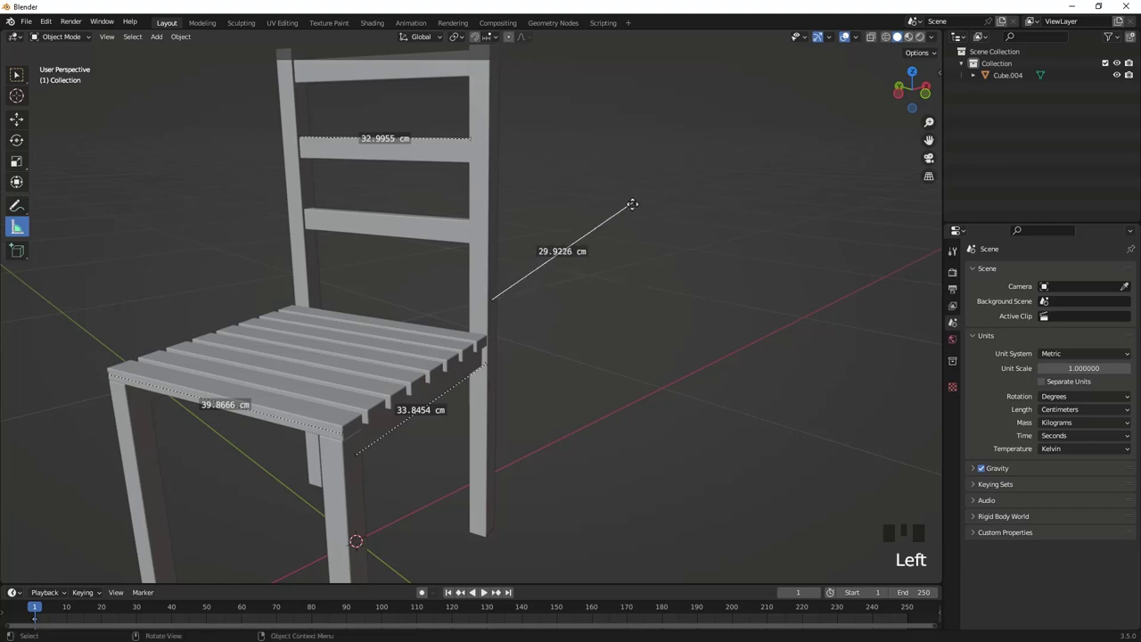
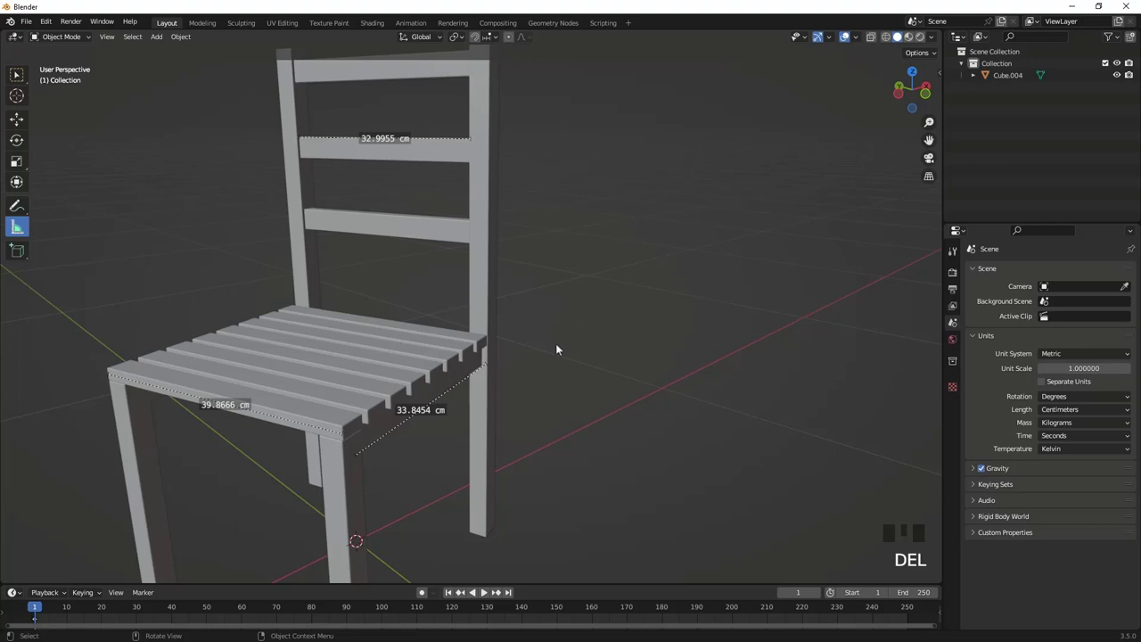
pyautogui.scroll(-3)
pyautogui.moveTo(571, 376); pyautogui.dragTo(21, 79)
pyautogui.click(20, 78)
pyautogui.moveTo(392, 359); pyautogui.dragTo(82, 208)
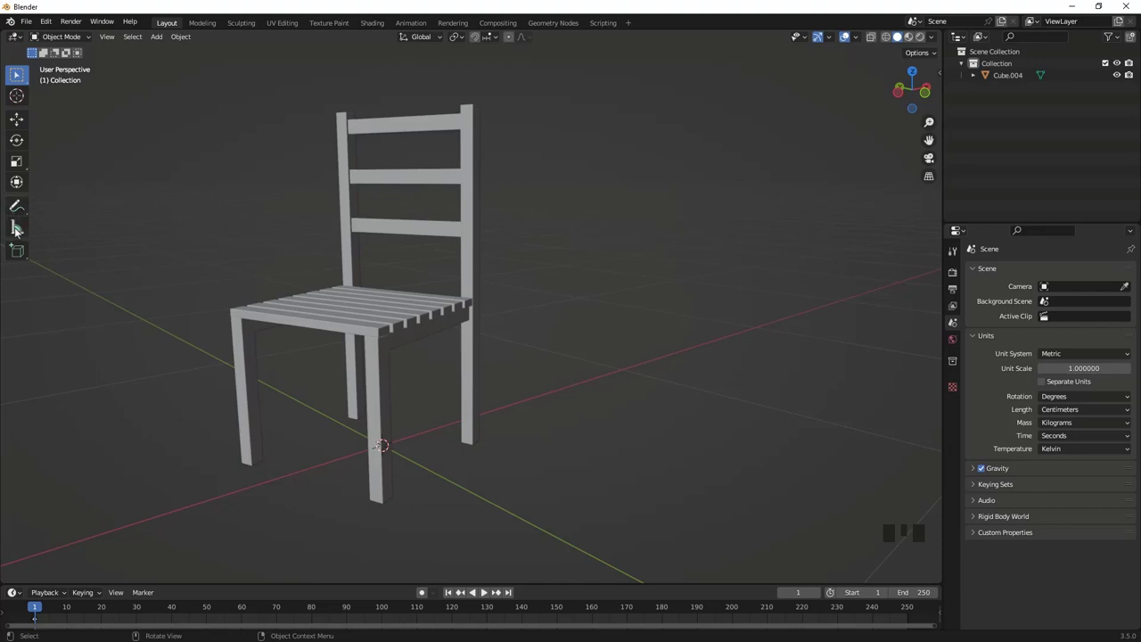
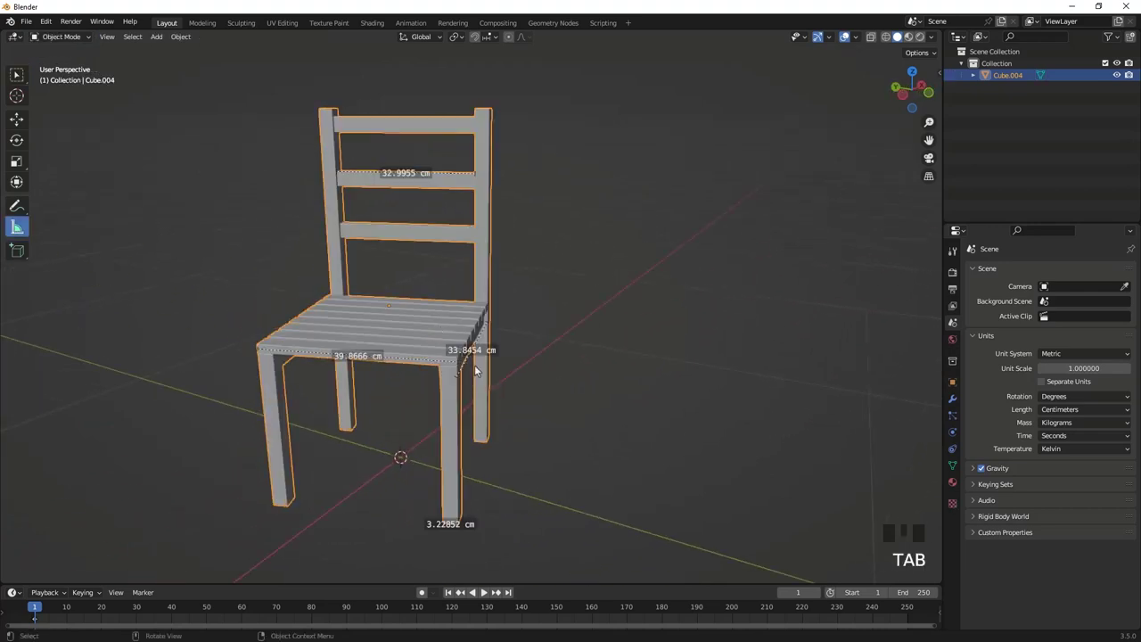
# Orbit around the chair with all four centimeter rulers displayed.
pyautogui.moveTo(459, 367); pyautogui.dragTo(505, 361)
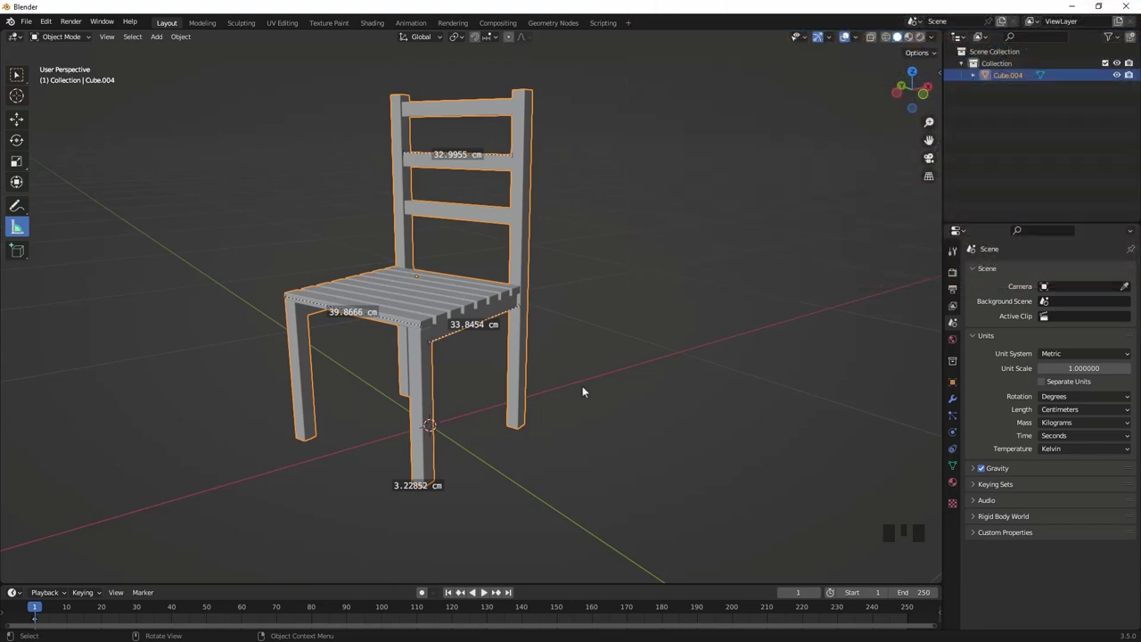
# Show the sidebar's View tab, widened, with the RulerData3D annotation layer listed.
pyautogui.press('n')
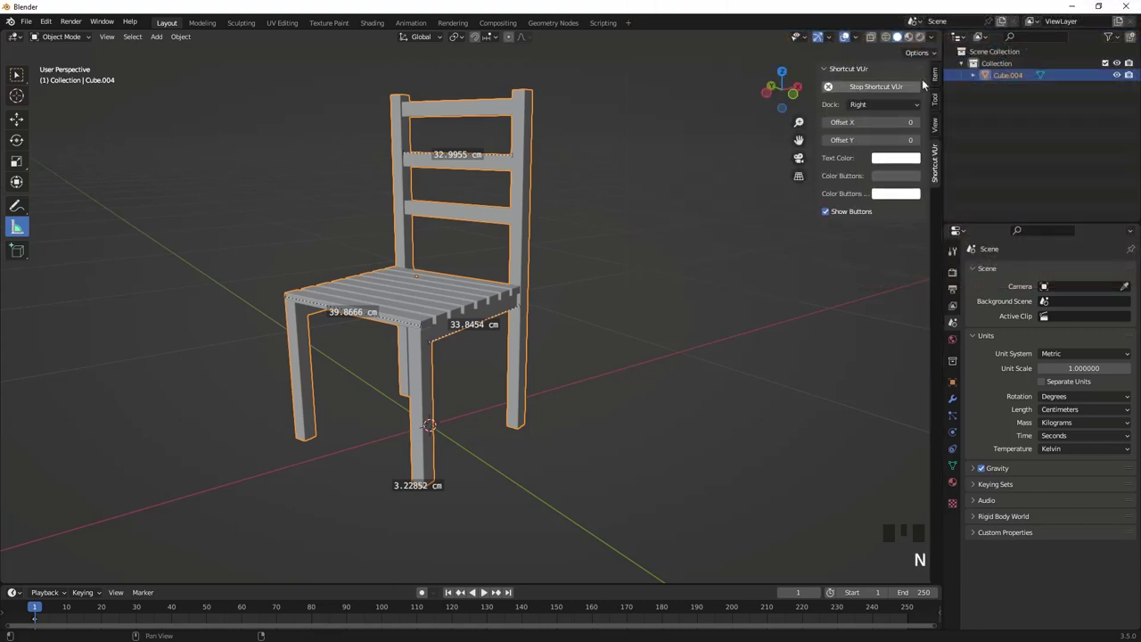
pyautogui.click(937, 77)
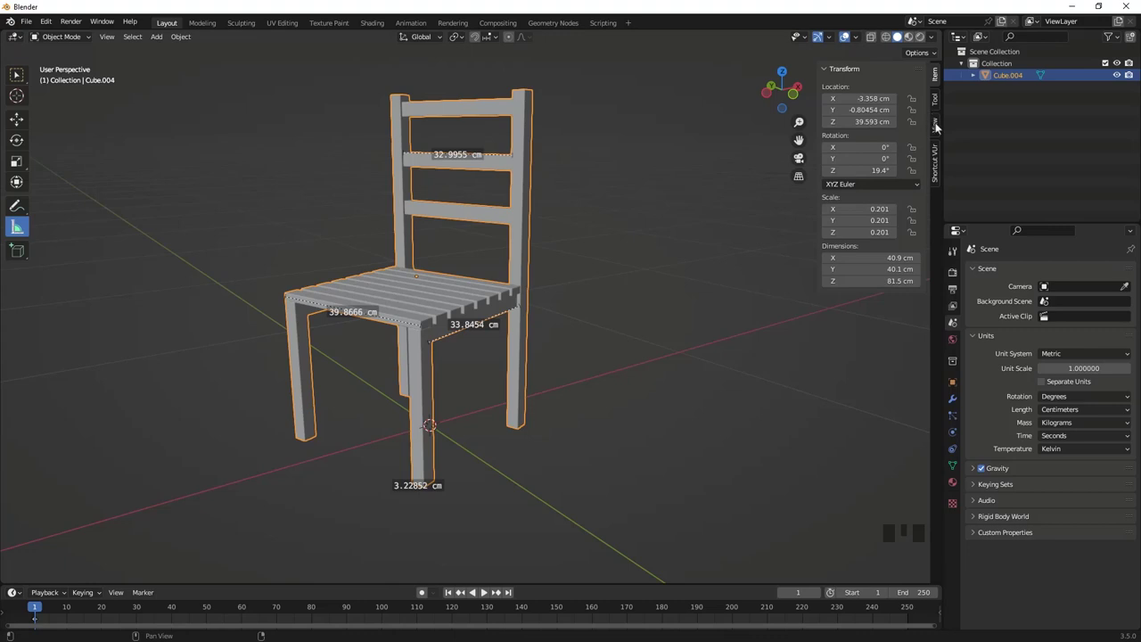
pyautogui.click(938, 125)
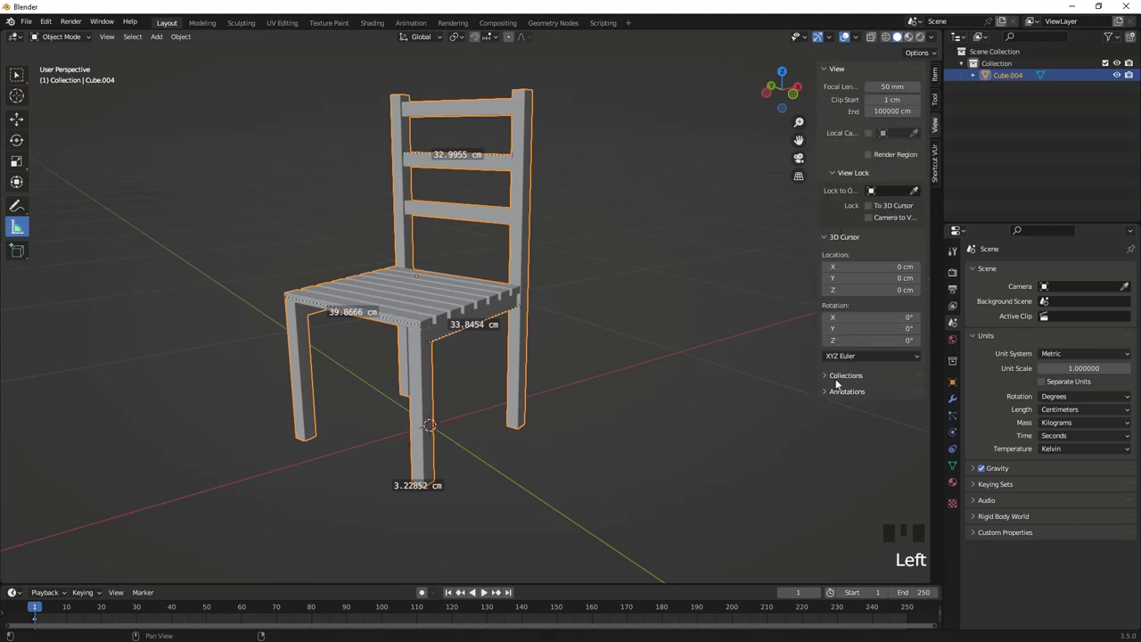
pyautogui.moveTo(827, 394); pyautogui.dragTo(810, 435)
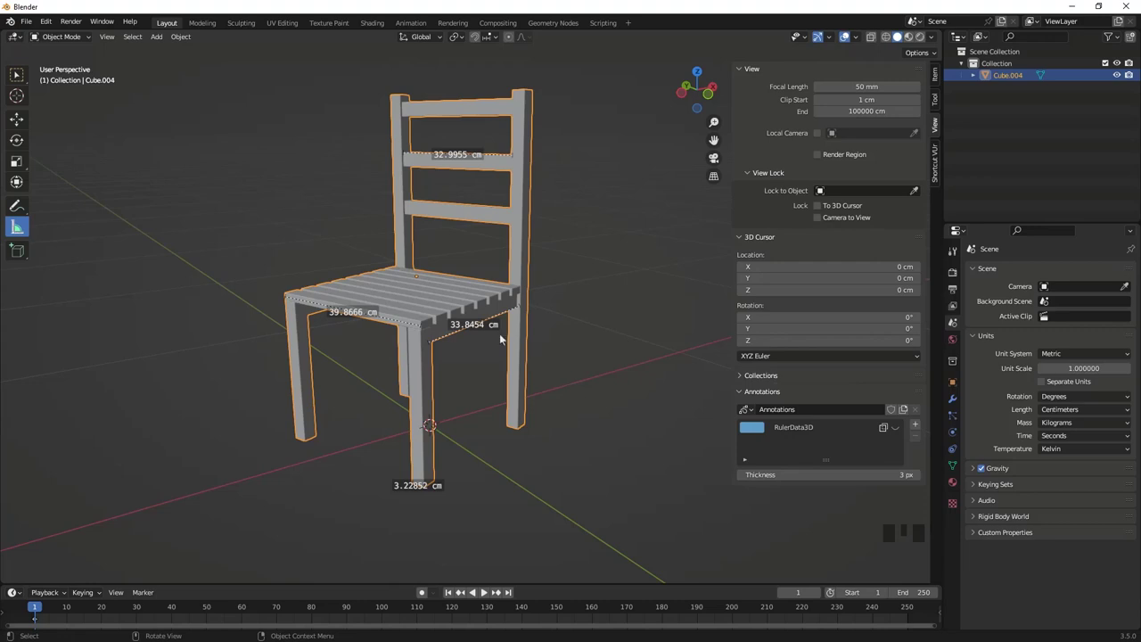
# Remove the RulerData3D layer and measure the seat's side edge again (28.2911 cm).
pyautogui.click(761, 430)
pyautogui.click(806, 430)
pyautogui.moveTo(918, 440); pyautogui.dragTo(543, 412)
pyautogui.moveTo(544, 411); pyautogui.dragTo(509, 372)
pyautogui.press('Tab')
pyautogui.press('Tab')
pyautogui.moveTo(547, 390); pyautogui.dragTo(575, 399)
pyautogui.click(576, 400)
# Add a Note annotation layer and switch to freehand Annotate drawing.
pyautogui.moveTo(571, 403); pyautogui.dragTo(21, 230)
pyautogui.click(20, 230)
pyautogui.scroll(3)
pyautogui.click(269, 332)
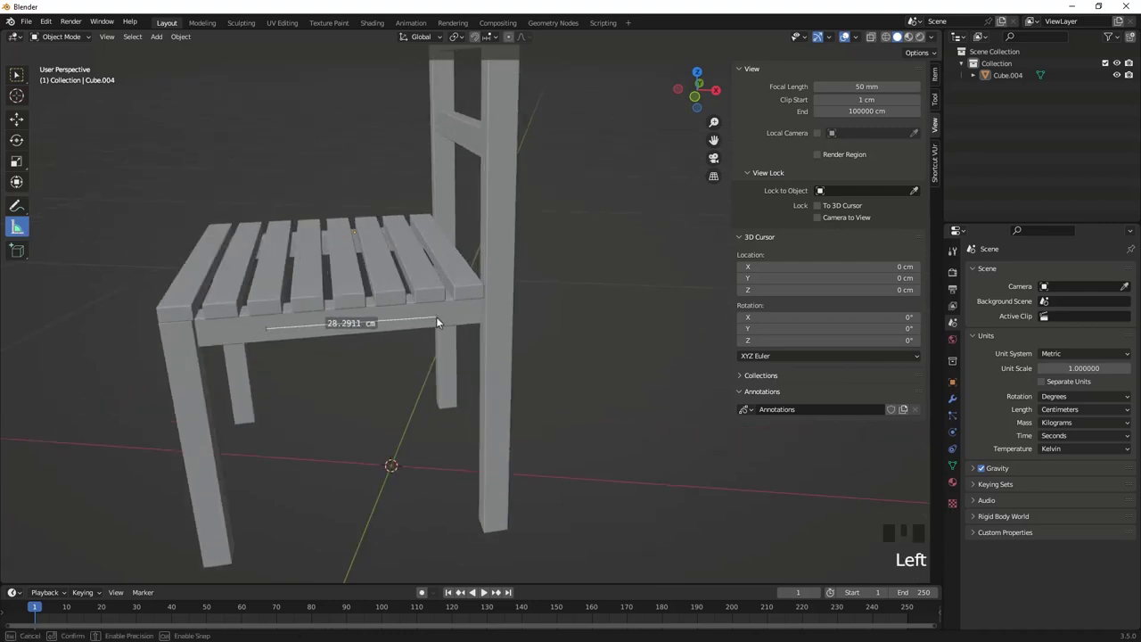